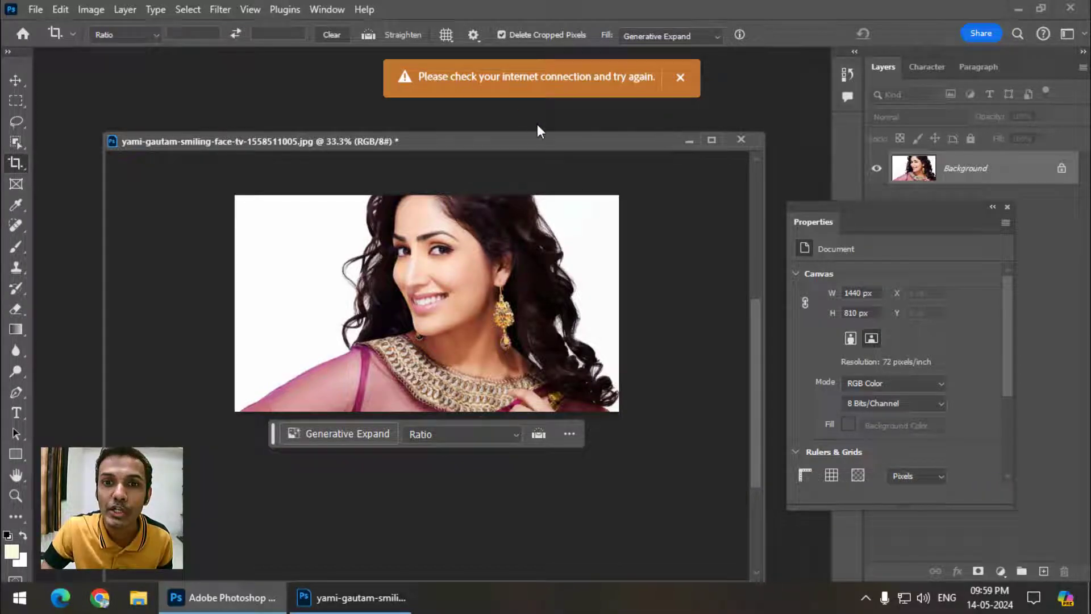
Reposition the portrait's document window after the failed Generative Expand
left_click_drag(484, 146, 354, 369)
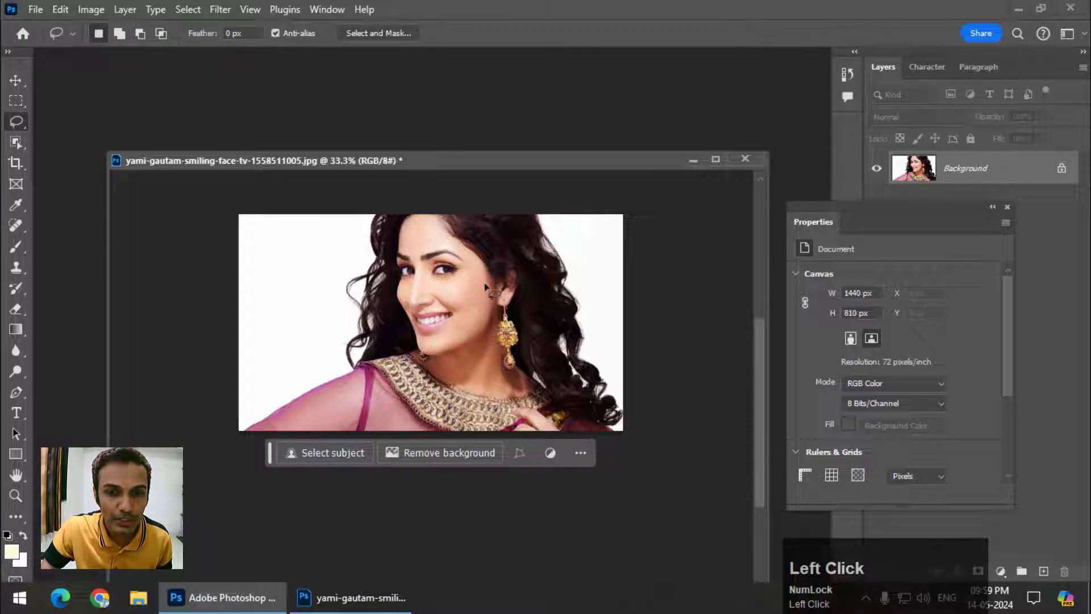
Zoom in and generate 'diamond earrings' over the lassoed gold earring
key("ctrl+=")
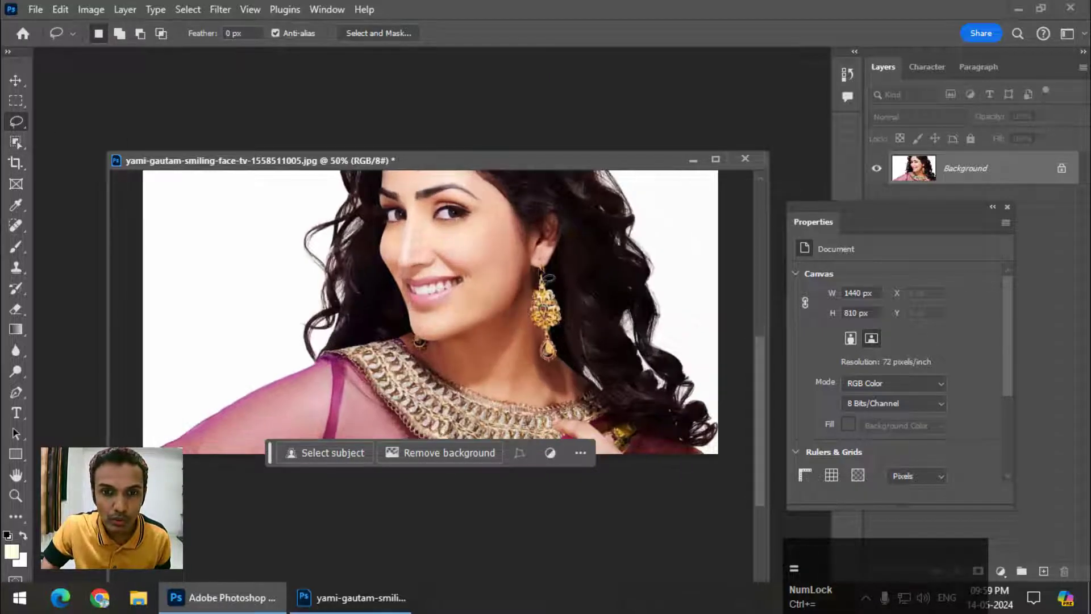
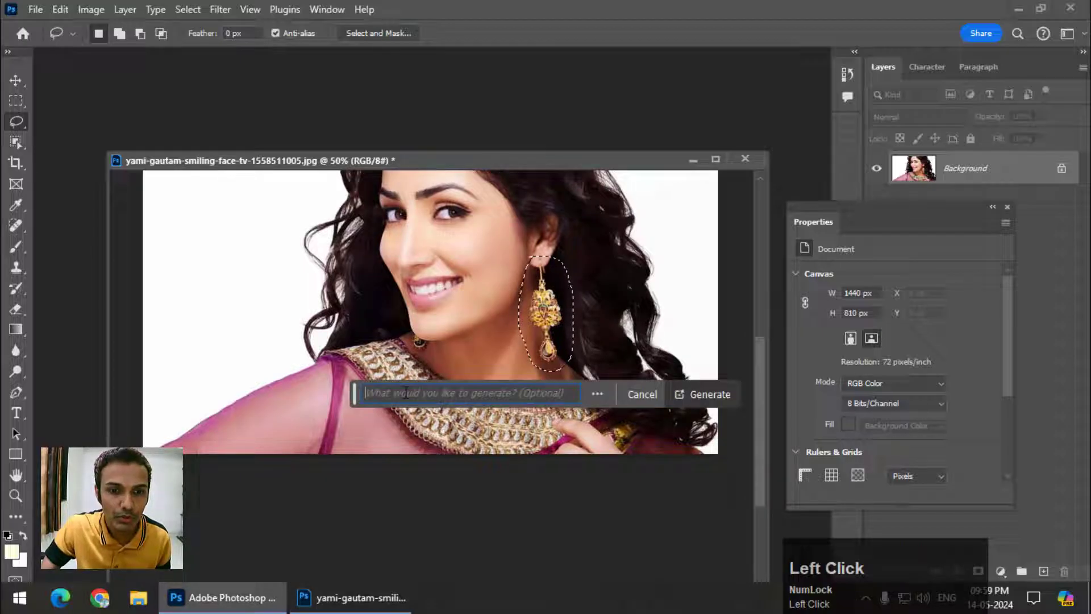
type("diamond")
key("space")
key("e")
type("e")
key("BackSpace")
type("arrings")
left_click(716, 397)
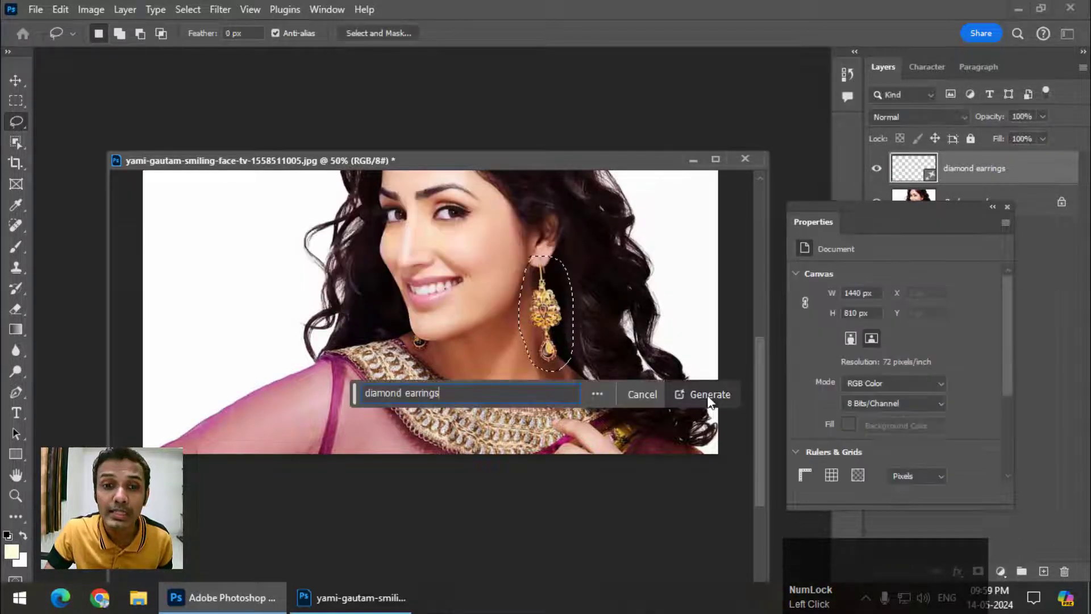
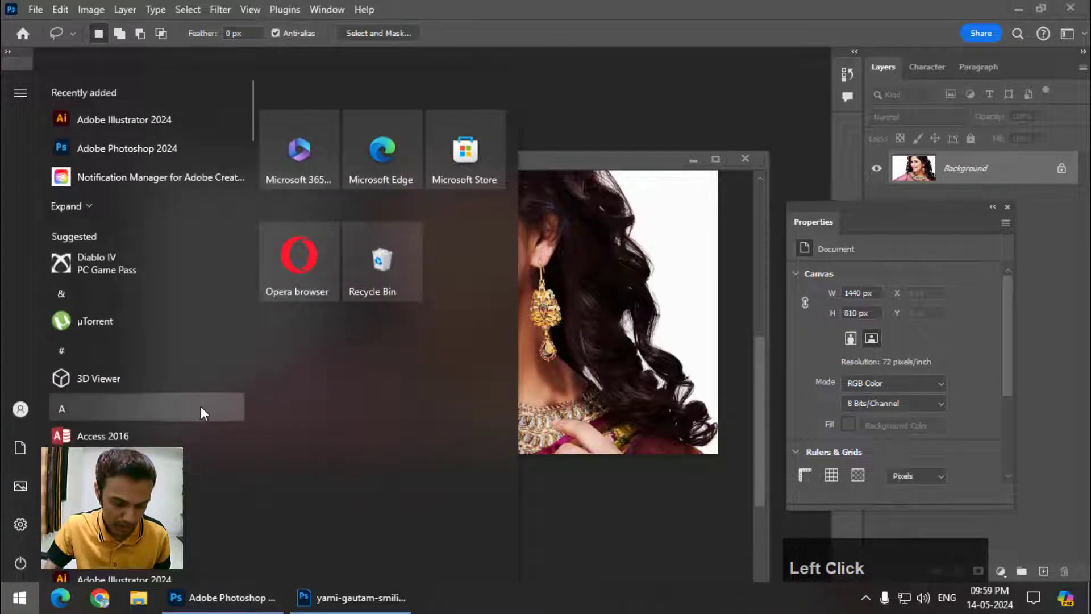
Search the Start menu for 'windows' to find Windows Defender Firewall
type("windo")
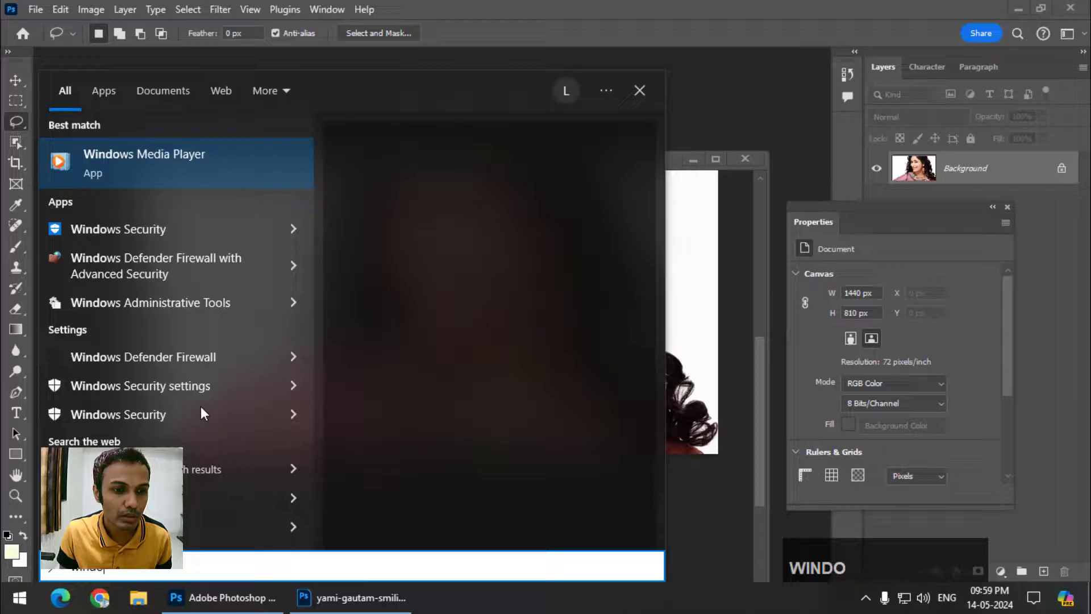
type("s")
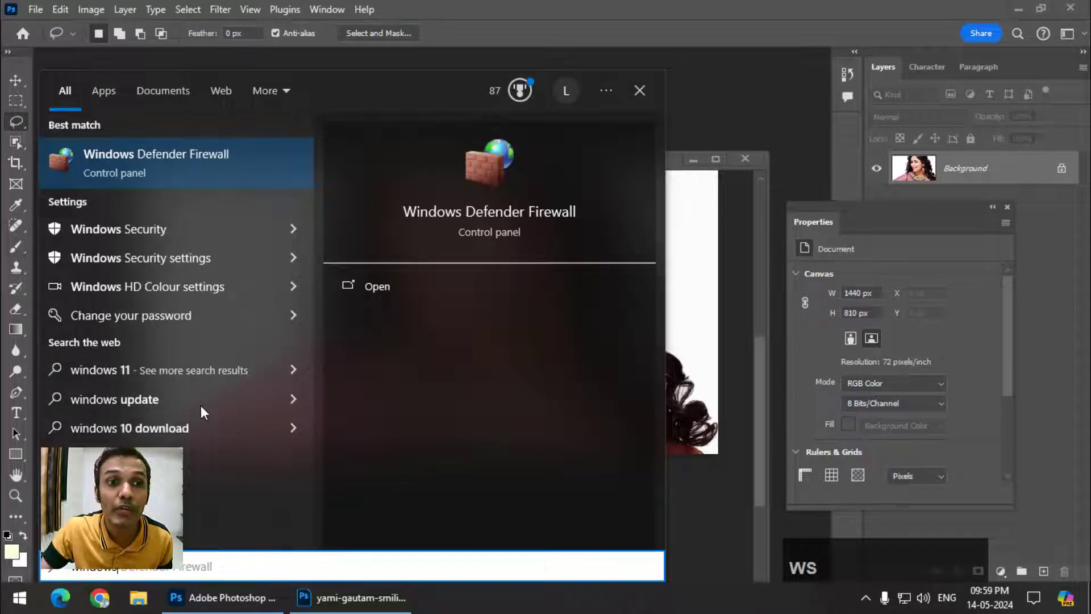
Turn Windows Defender Firewall off for both private and public networks
left_click(221, 151)
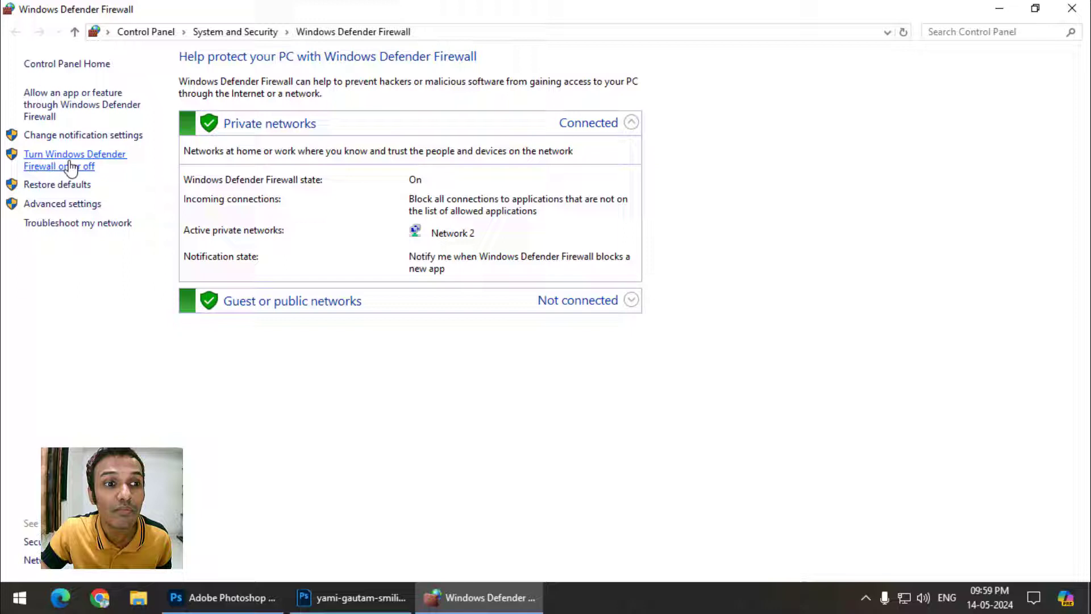
double_click(90, 172)
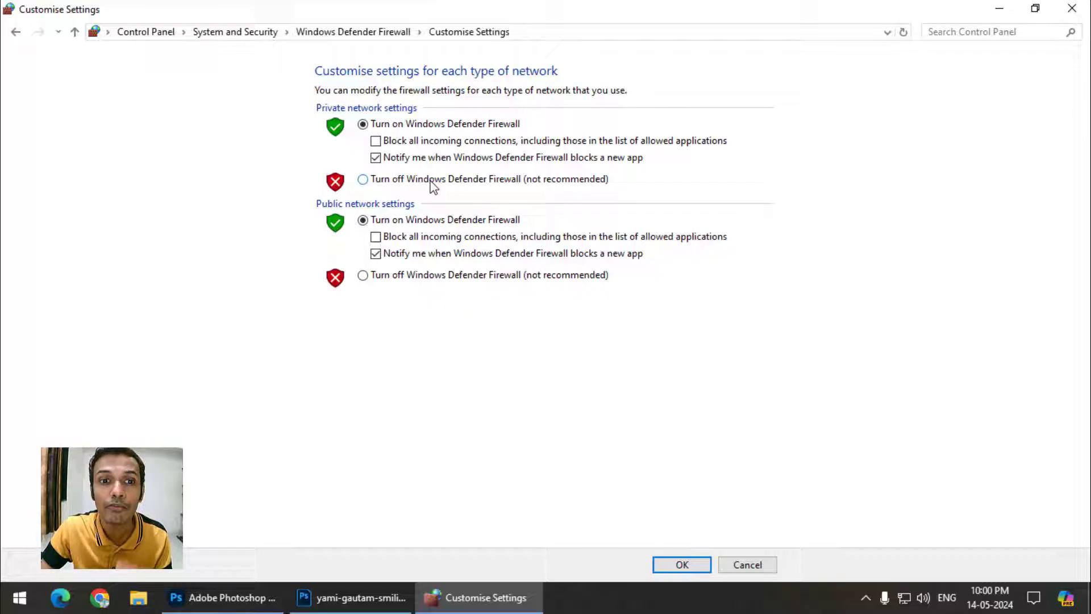
left_click(414, 188)
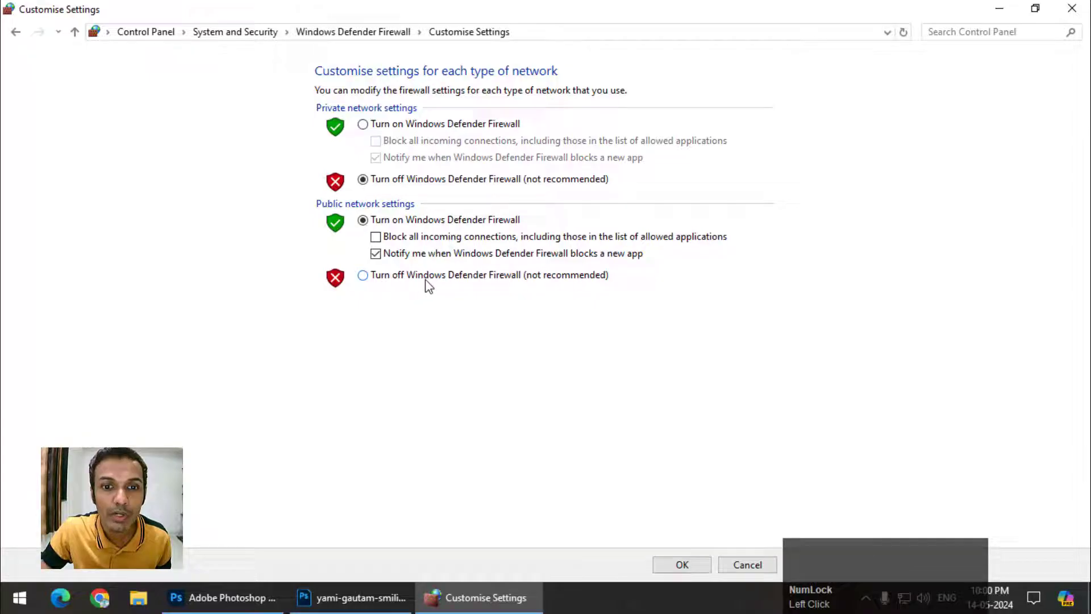
left_click(431, 284)
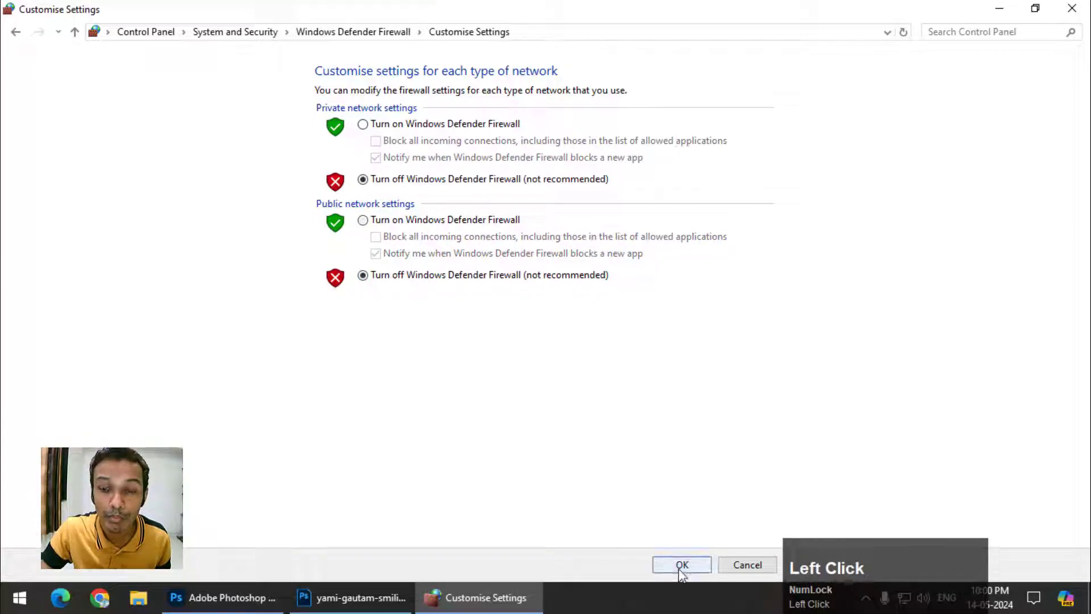
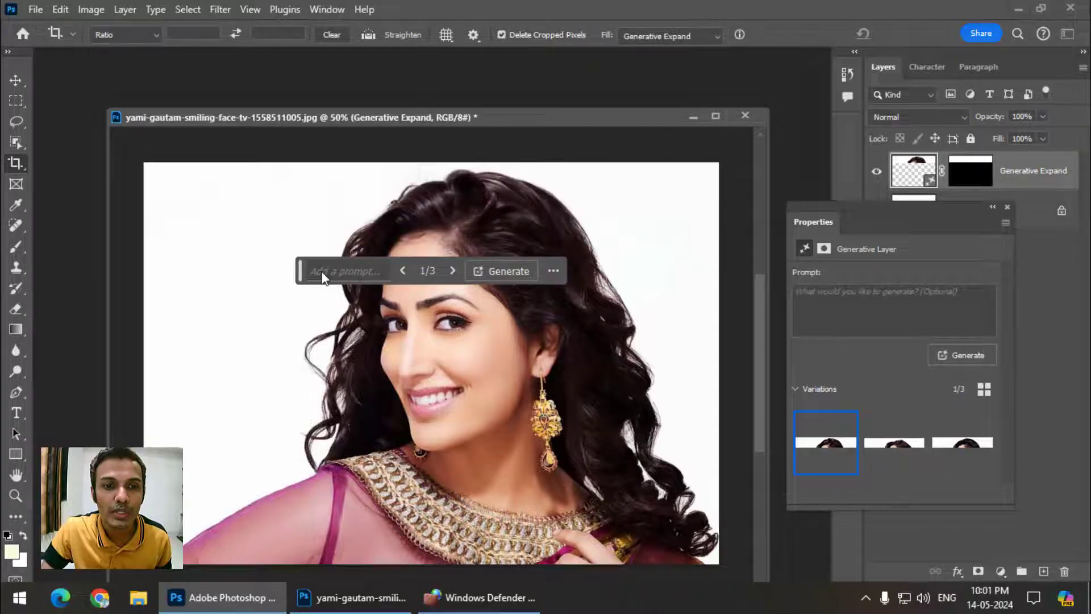
Generatively expand the canvas upward and keep the third variation
left_click_drag(305, 275, 893, 449)
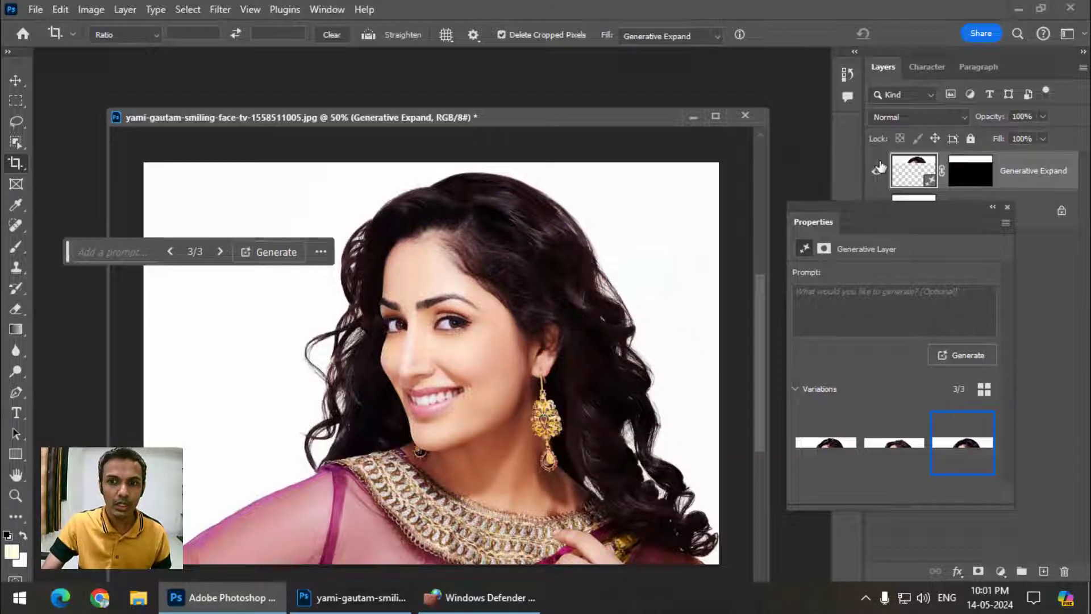
left_click(887, 179)
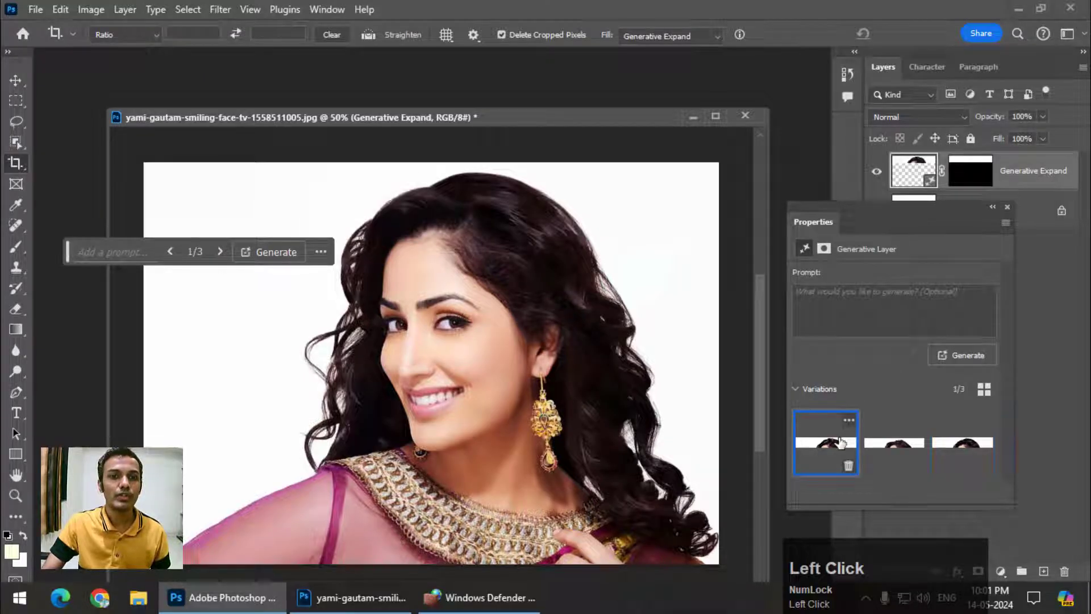
left_click(972, 448)
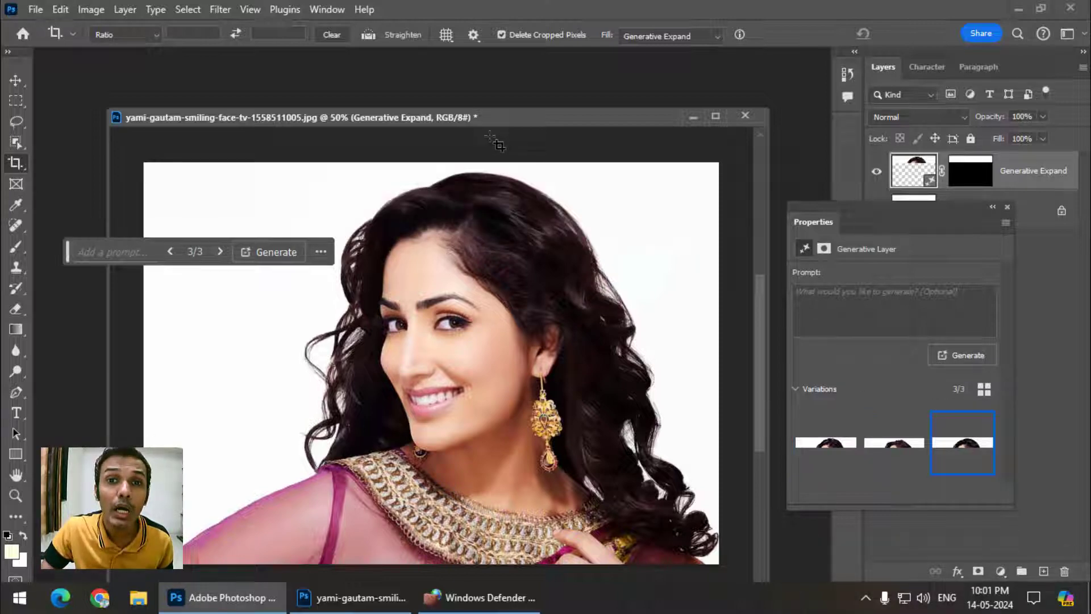
Lasso the gold earring and enter the prompt 'daimond earrings'
left_click_drag(21, 125, 443, 512)
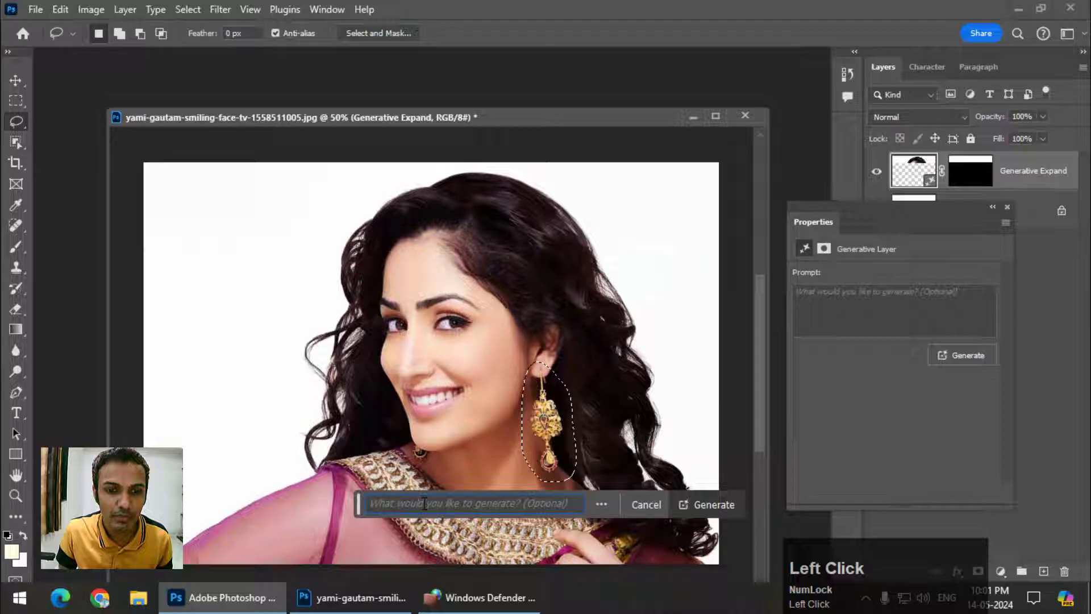
key("d")
type("daimond")
key("space")
type("earrings")
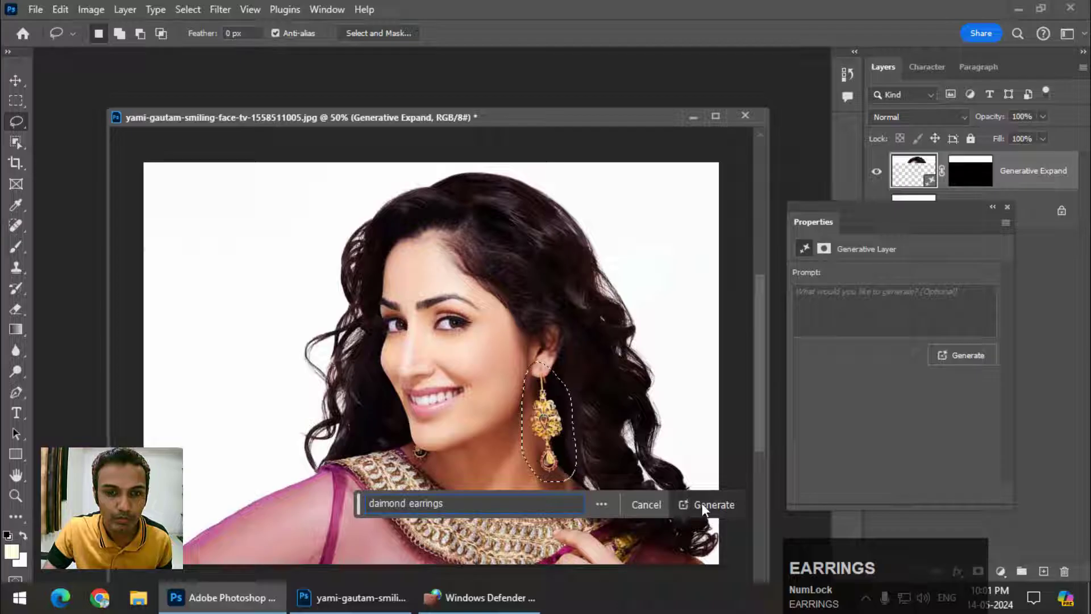
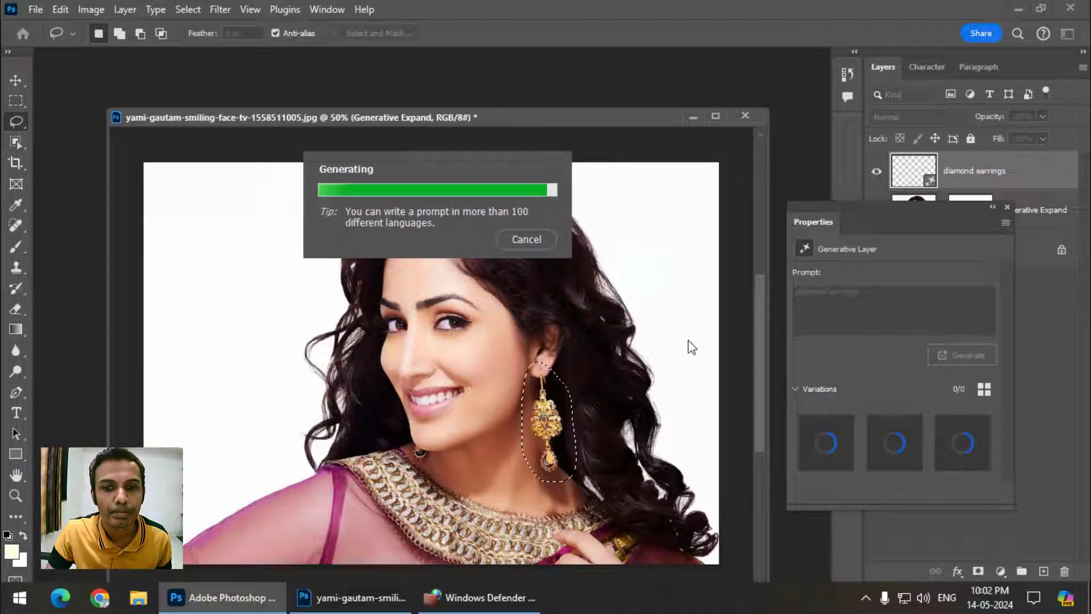
Preview the third generated diamond earring variation in Properties
left_click(893, 448)
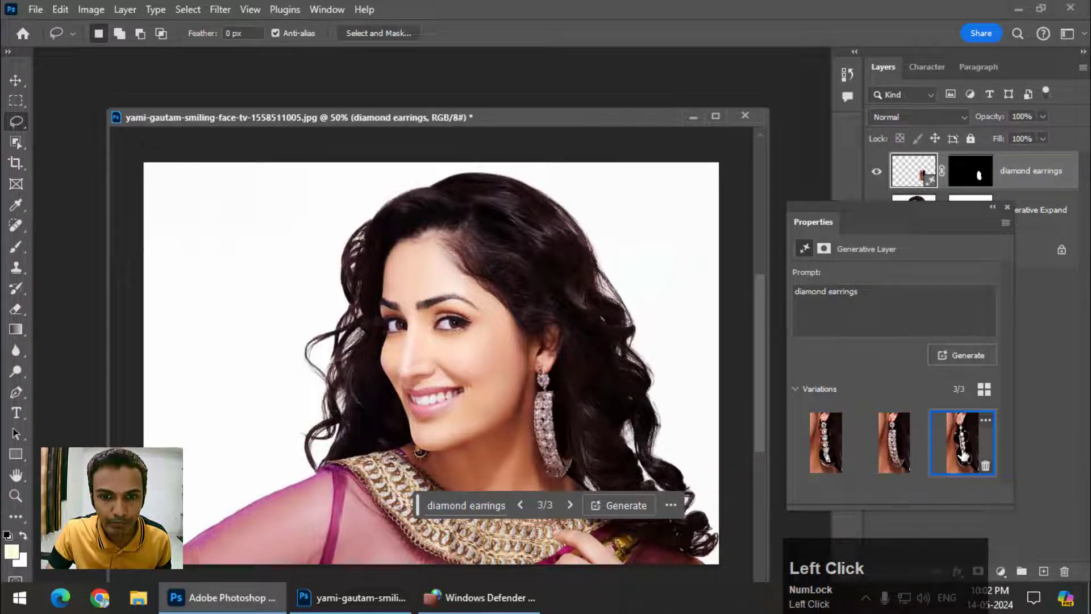
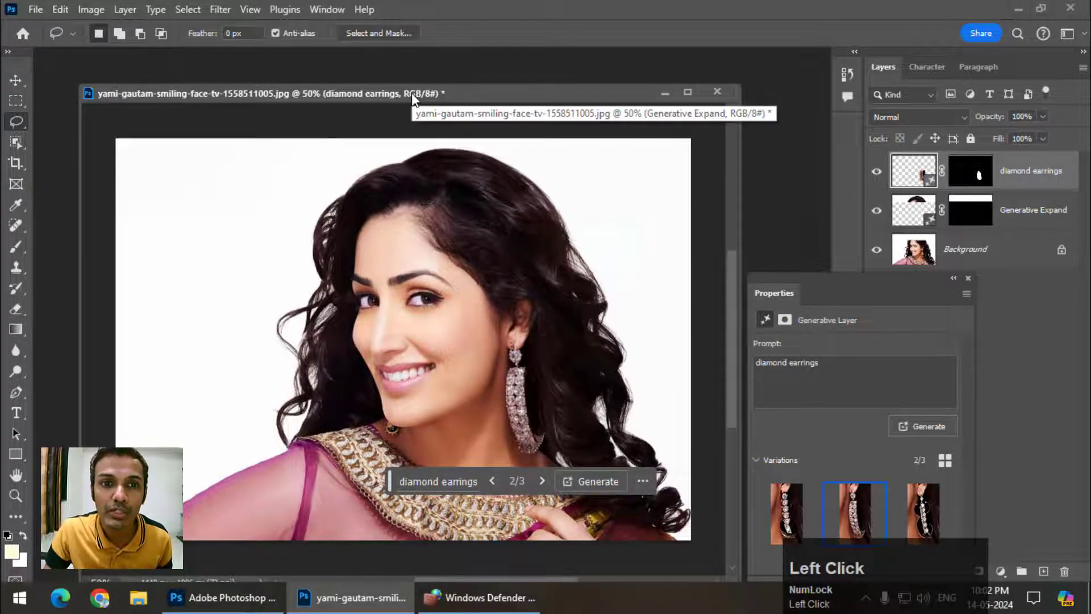
left_click_drag(412, 100, 437, 92)
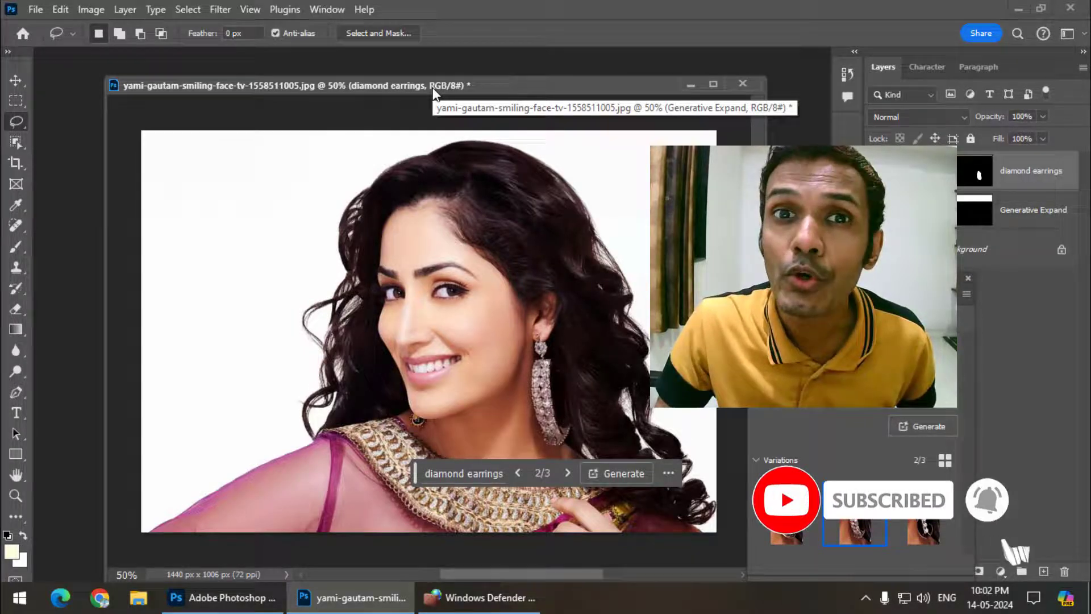